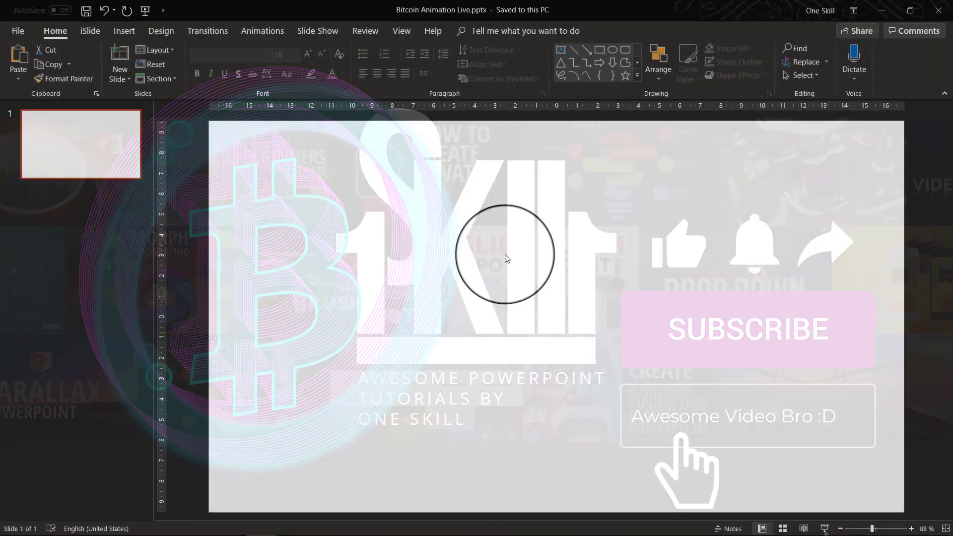
Step: Bring up the Windows task switcher to see the open windows
key("alt+Tab")
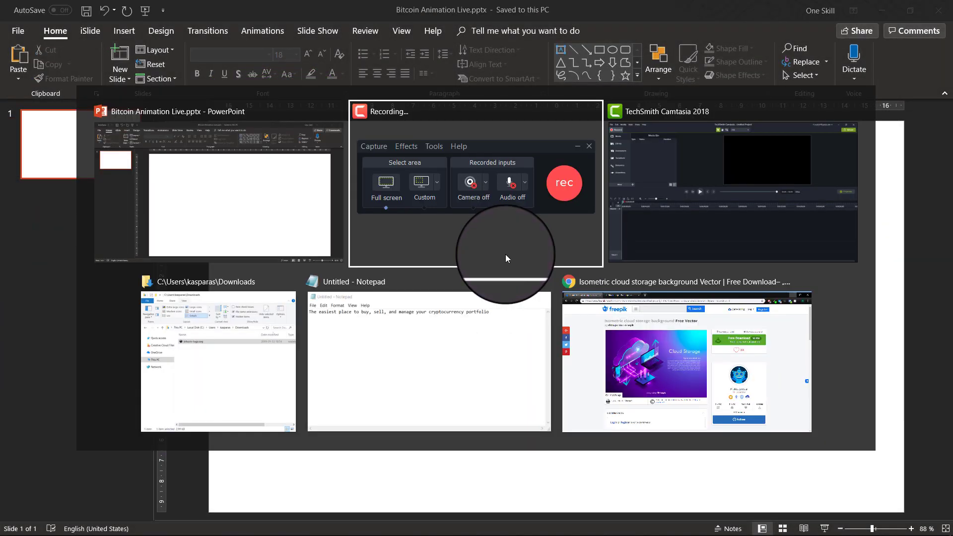
Step: Switch to the Freepik cloud storage vector page in the browser
left_click(623, 327)
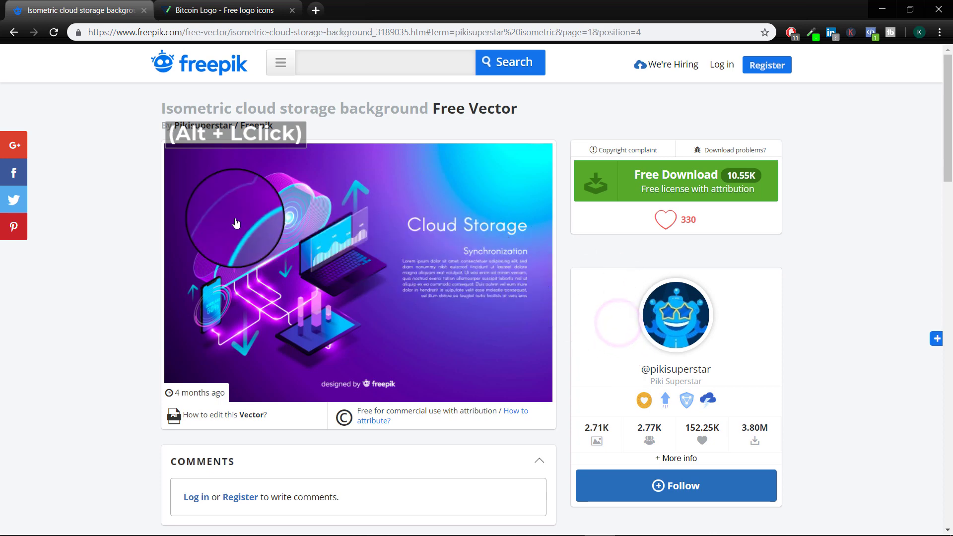
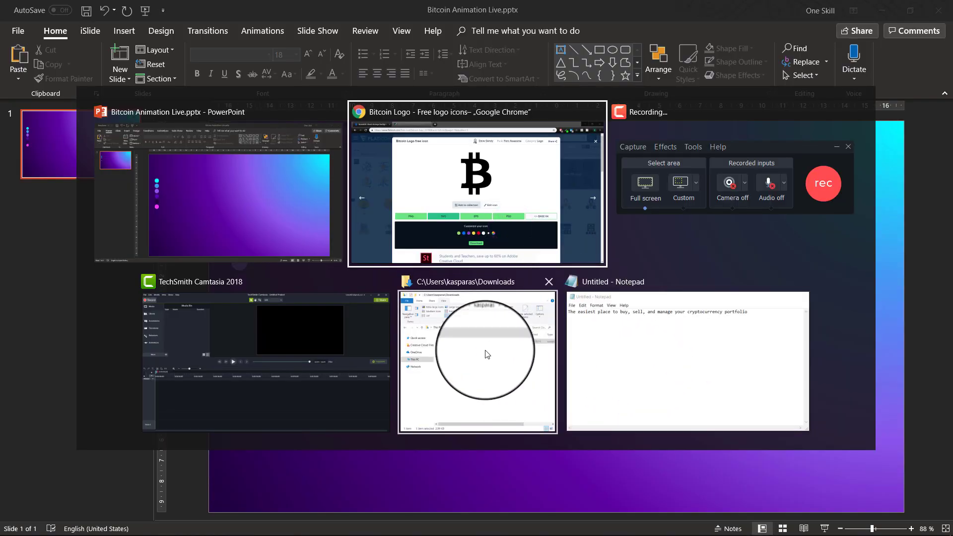
Step: Place the downloaded Bitcoin icon on the slide as a hollow outline
left_click(488, 354)
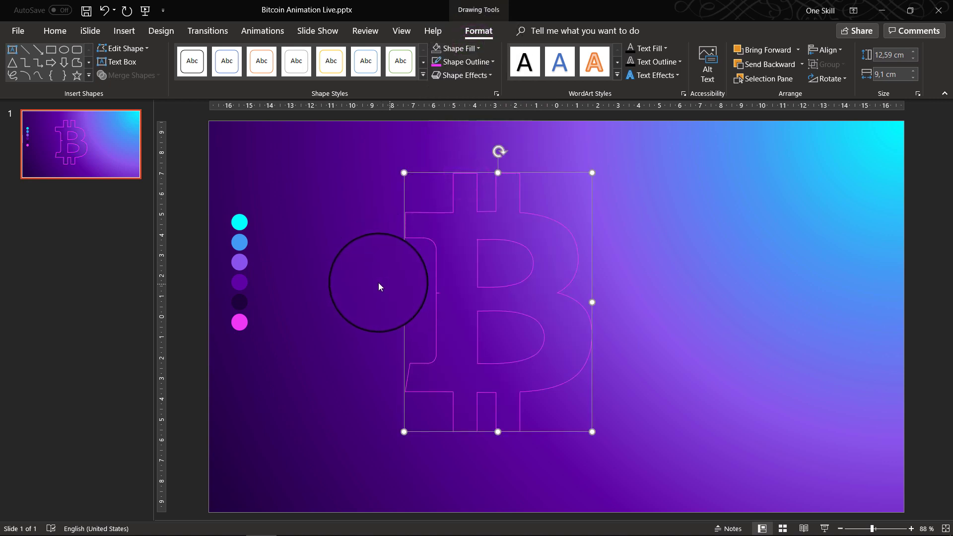
Step: Zoom around the Bitcoin outline's left edge to remove a stray anchor point
scroll("up", 3)
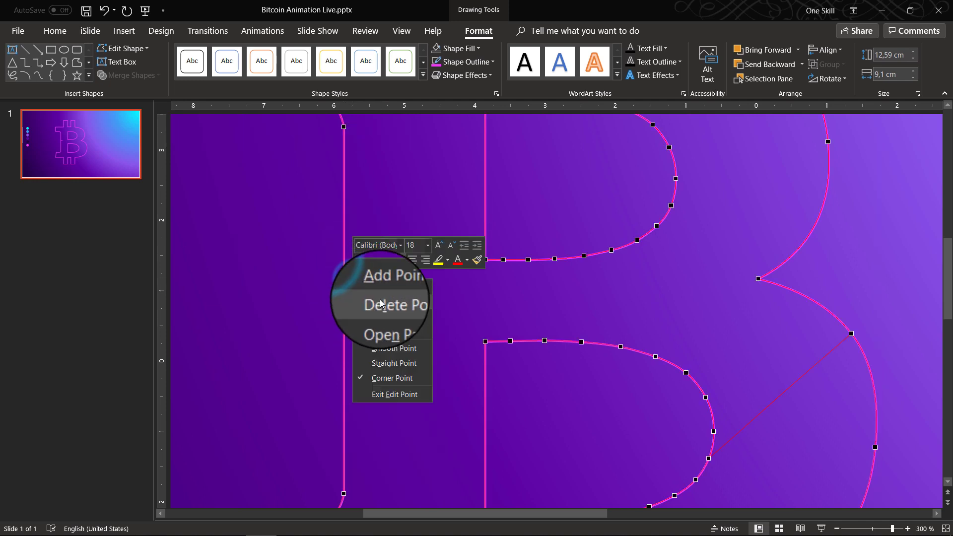
scroll("down", 3)
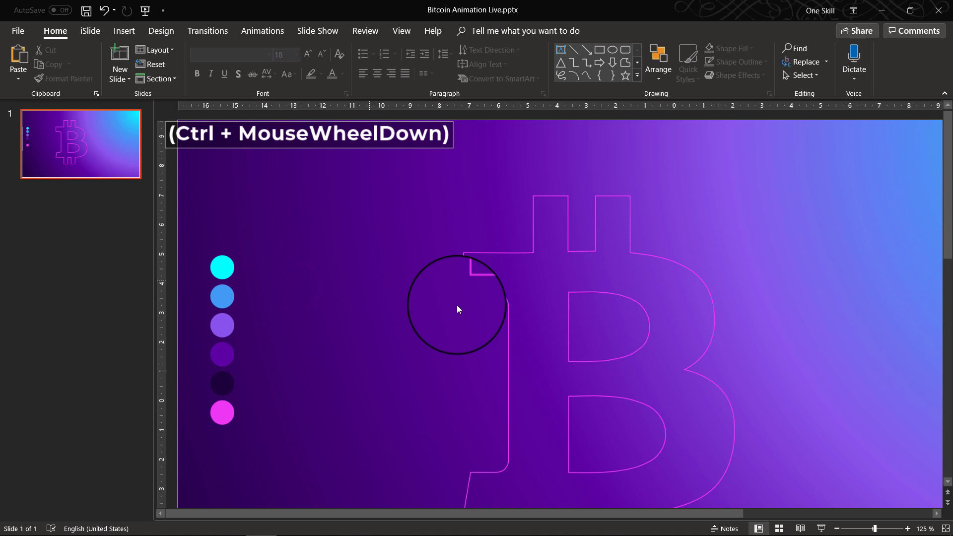
scroll("down", 3)
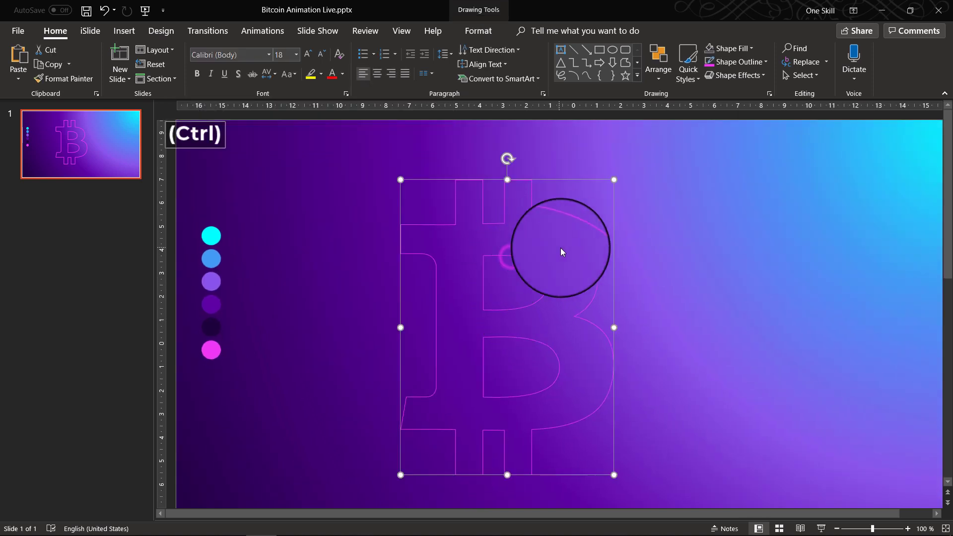
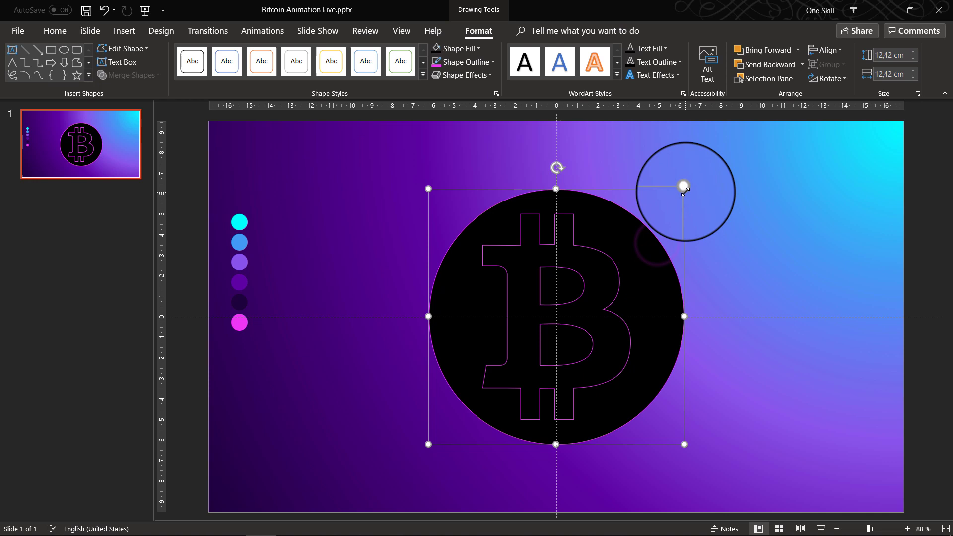
Step: Duplicate the black circle so a second offset circle covers the Bitcoin outline
key("ctrl+d")
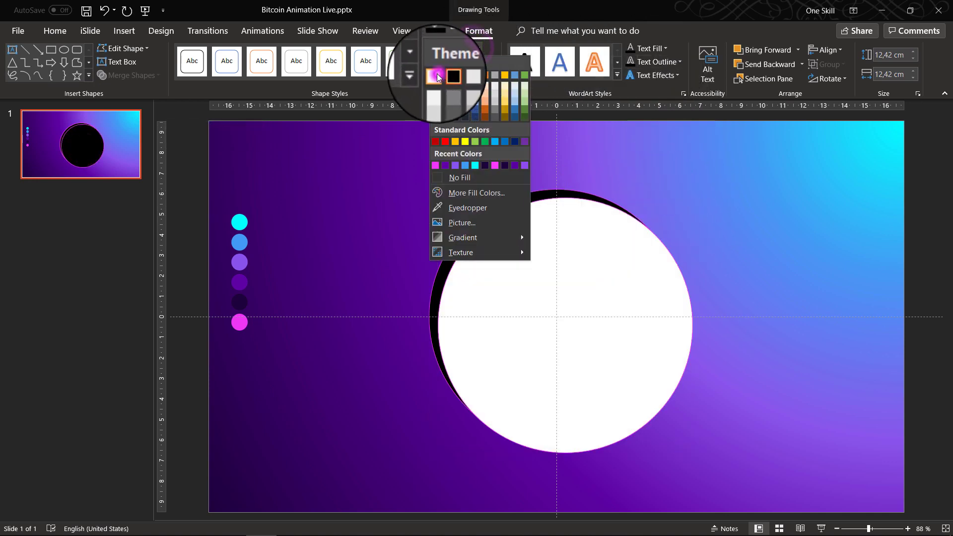
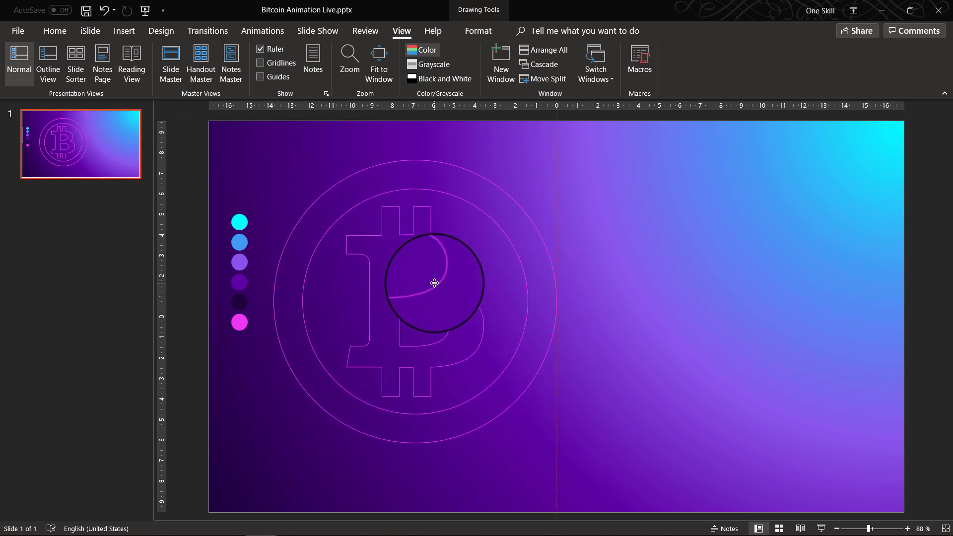
Step: Duplicate the ringed Bitcoin outline group, offset over the original
scroll("up", 3)
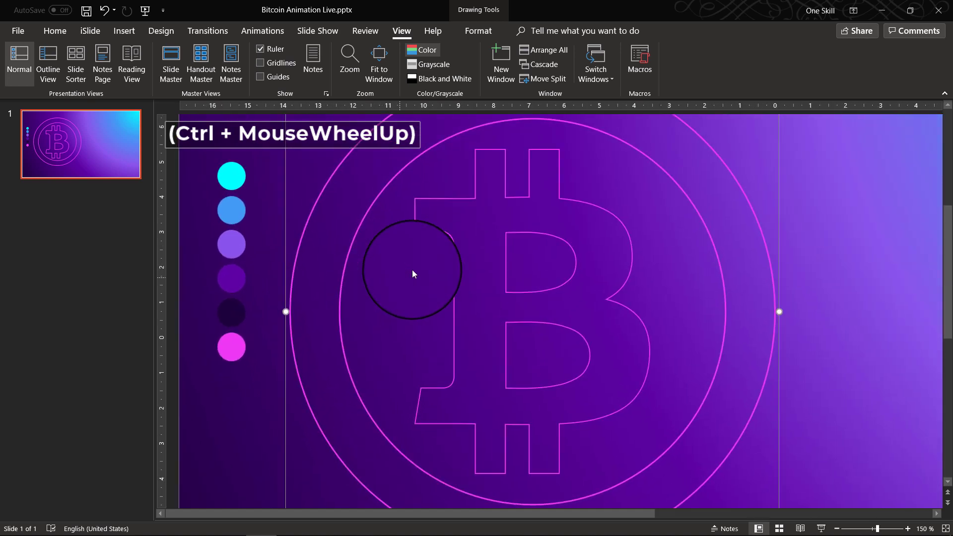
scroll("down", 3)
scroll("down", 3)
key("ctrl+d")
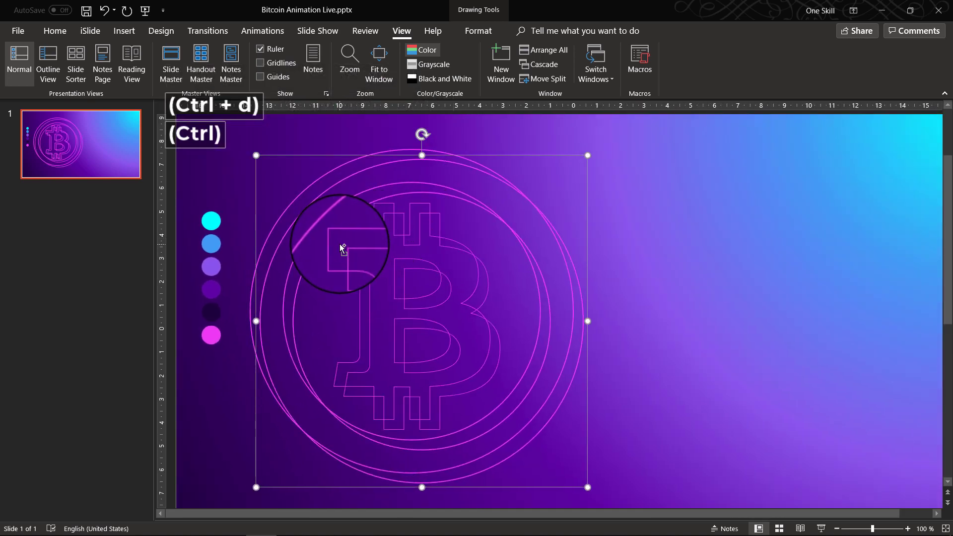
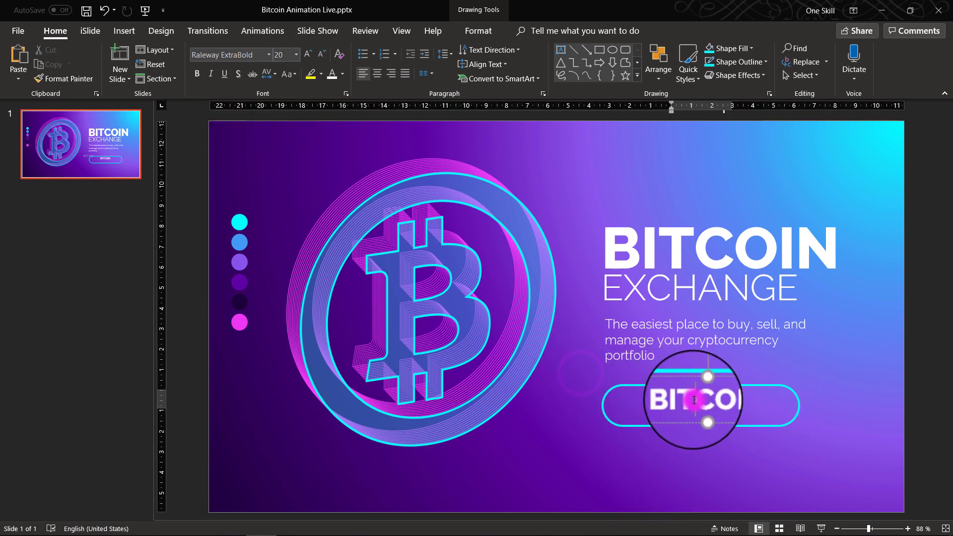
Step: Retype the button label as LEARN MORE in capitals and group the text elements
key("Caps_Lock")
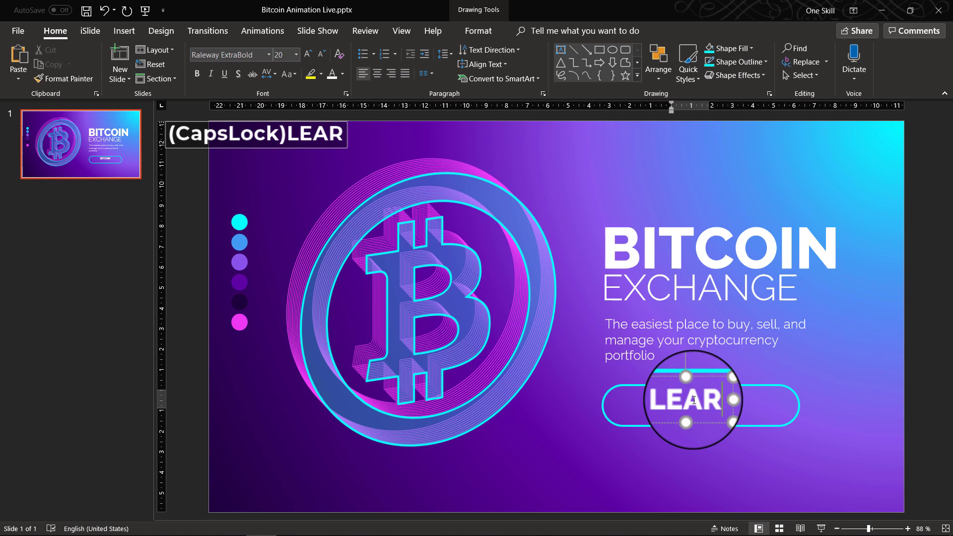
type("(CapsLock)LEAR")
key("space")
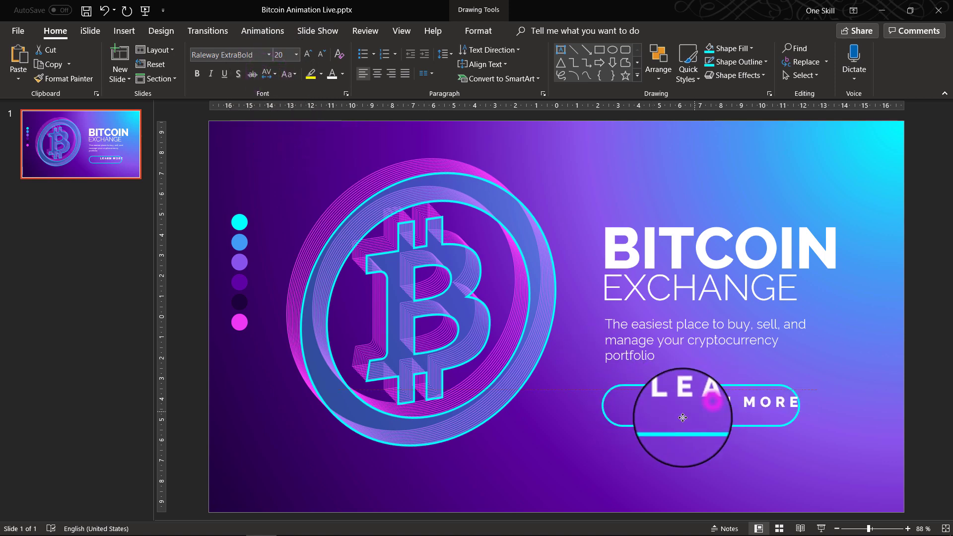
left_click(661, 390)
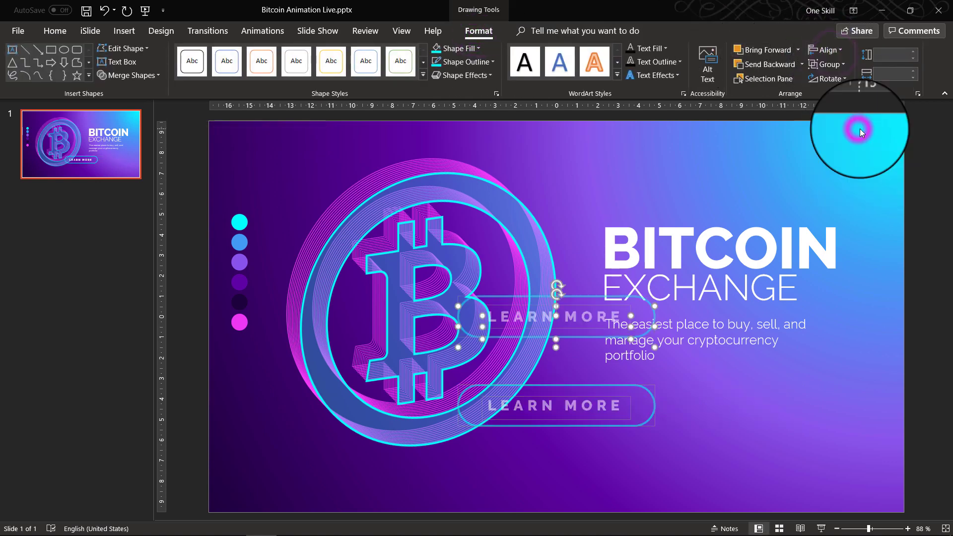
key("ctrl+g")
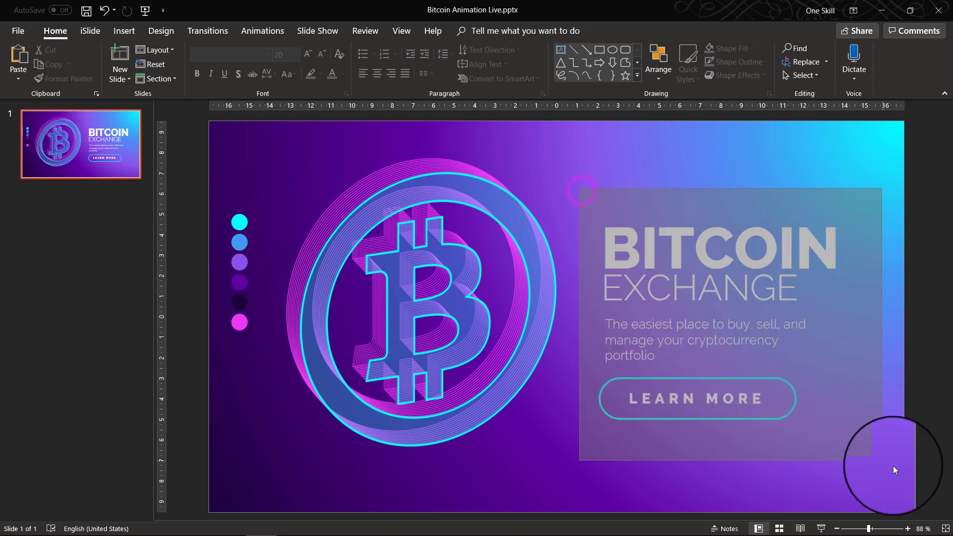
Step: Play the Bitcoin Exchange banner as a full-screen slide show, then leave it
key("ctrl+g")
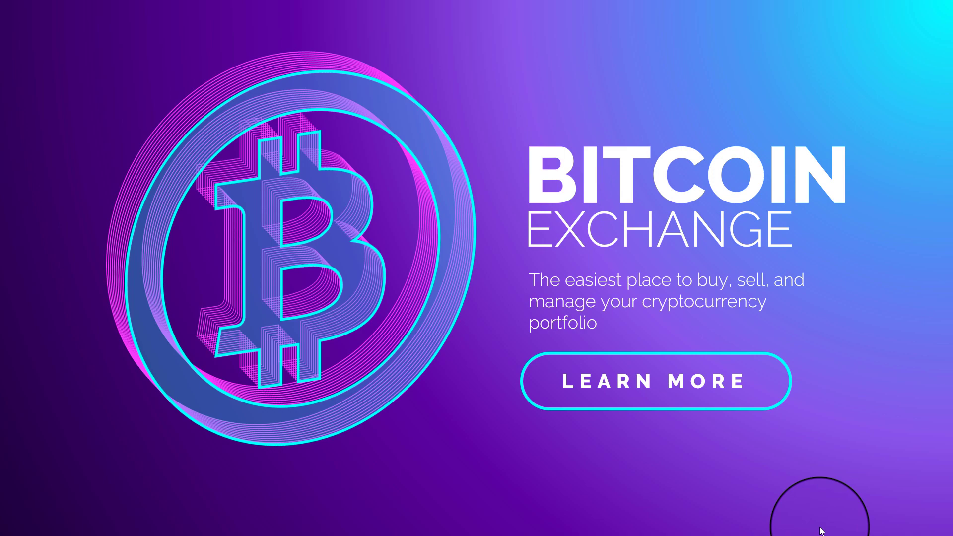
key("Escape")
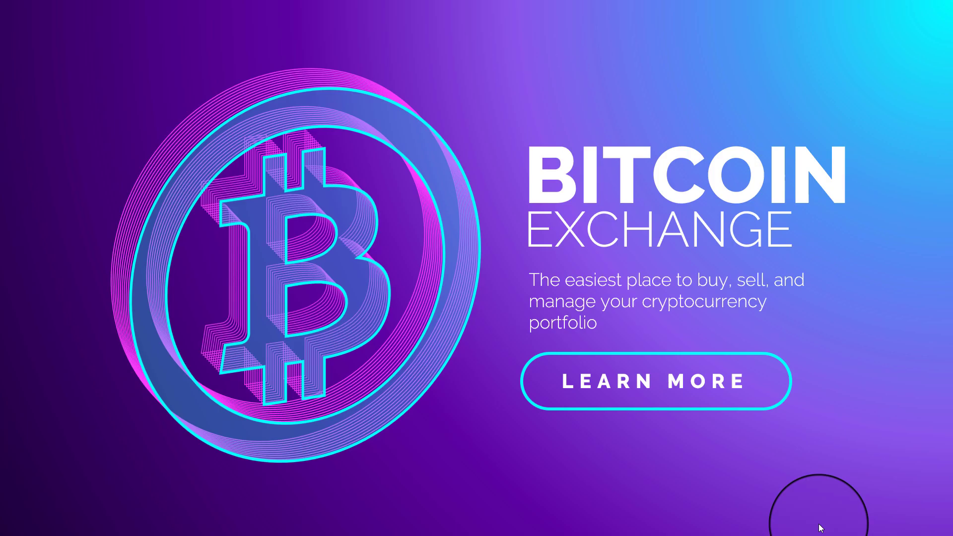
Step: Return to normal editing with the Bitcoin logo group selected
key("Escape")
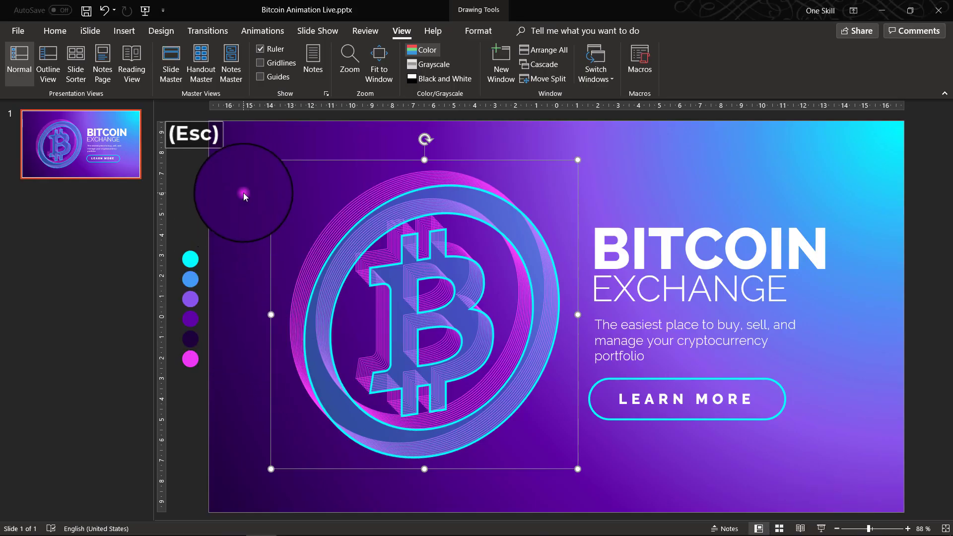
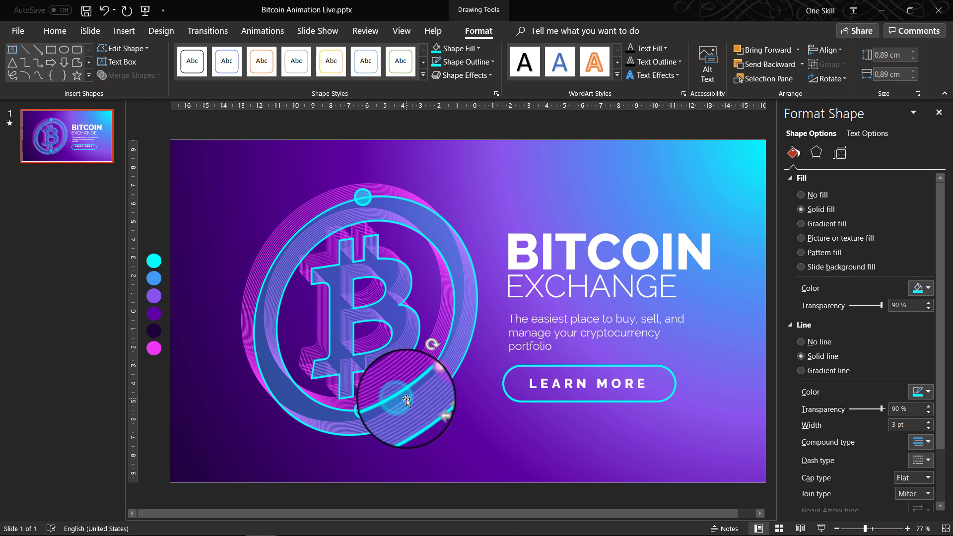
Step: Give the ring dot animations delays of 0.03 and 0.06 seconds (Oval 66)
left_click(409, 402)
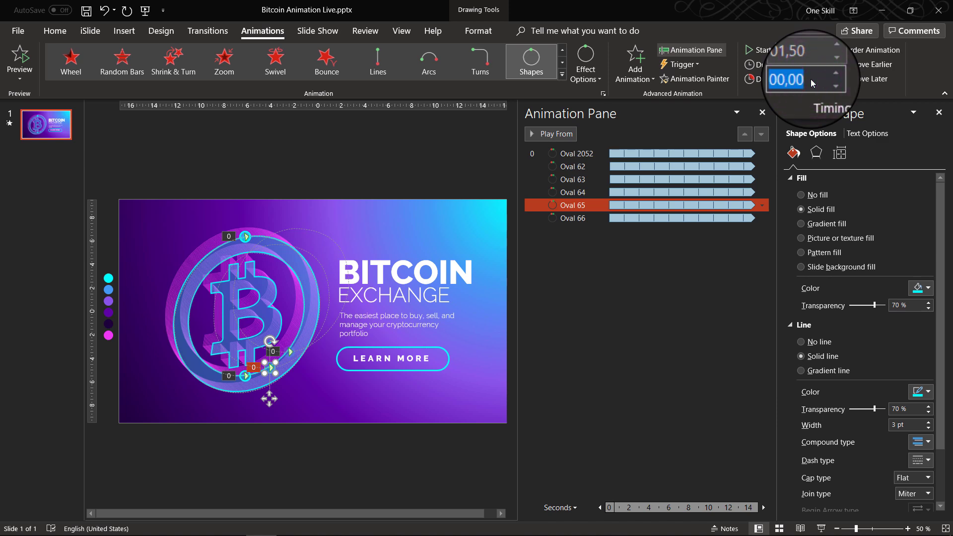
type(",03")
key("Return")
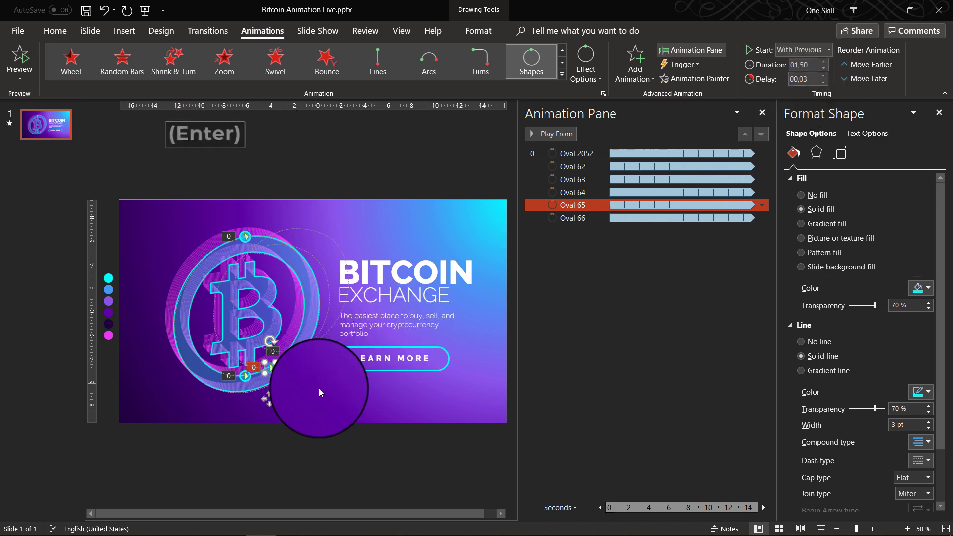
scroll("up", 3)
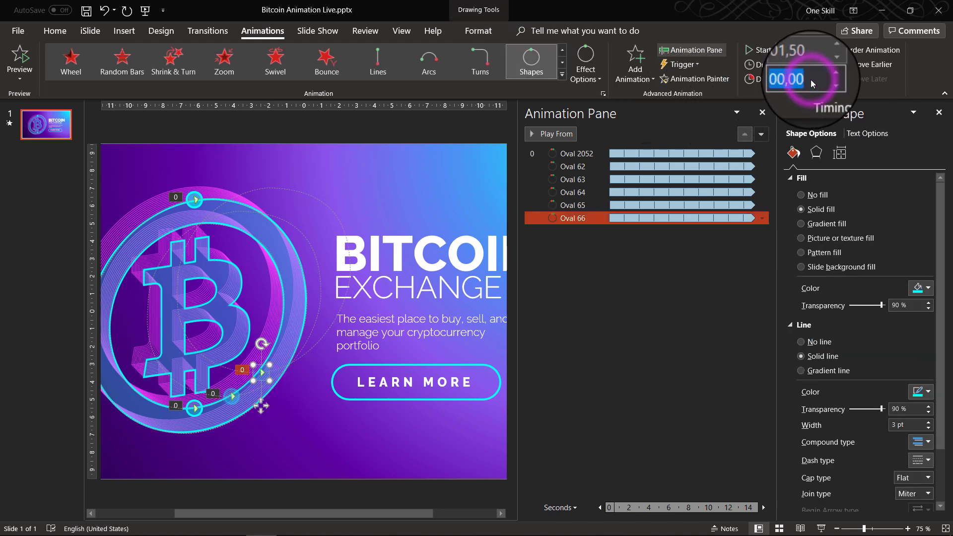
type(",06")
key("Return")
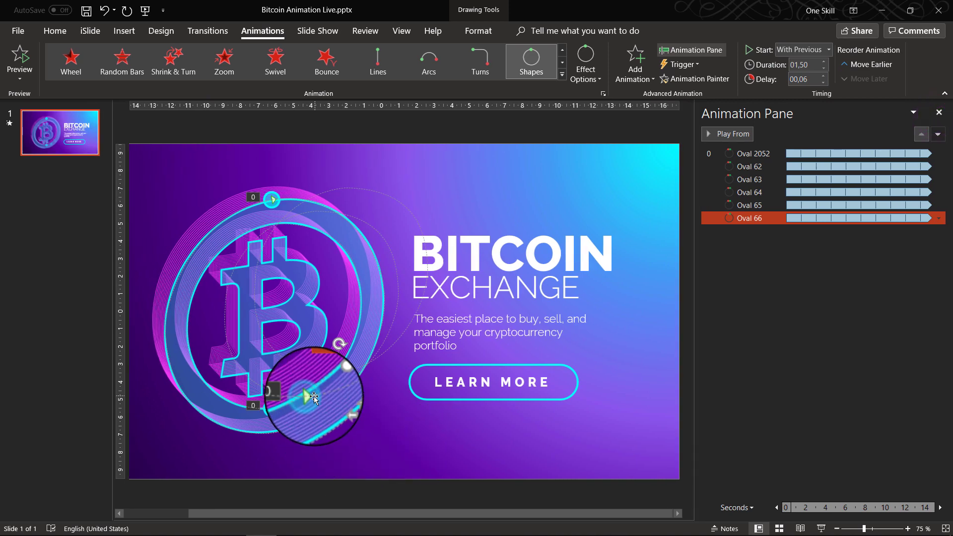
Step: Close the Animation Pane and play the slide full screen to preview the dot animations
left_click(316, 397)
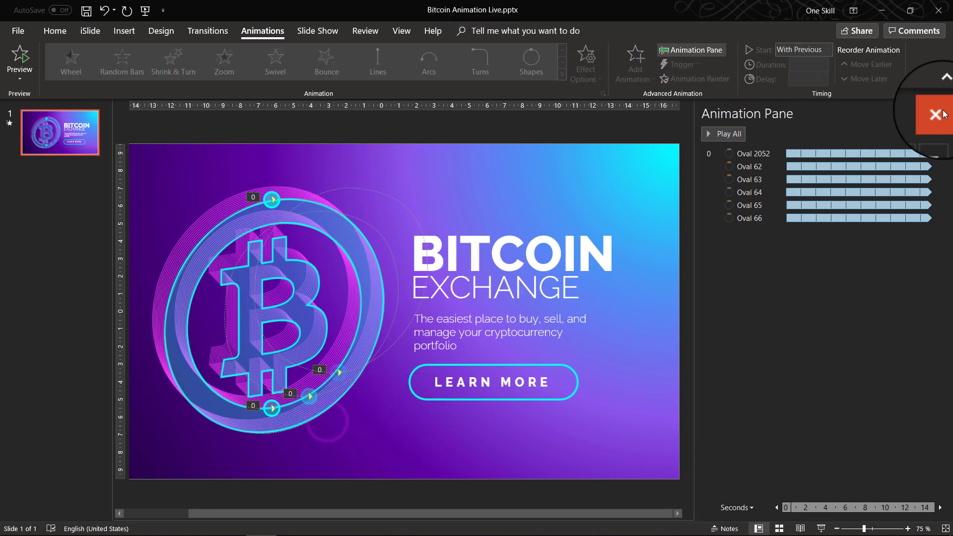
scroll("up", 3)
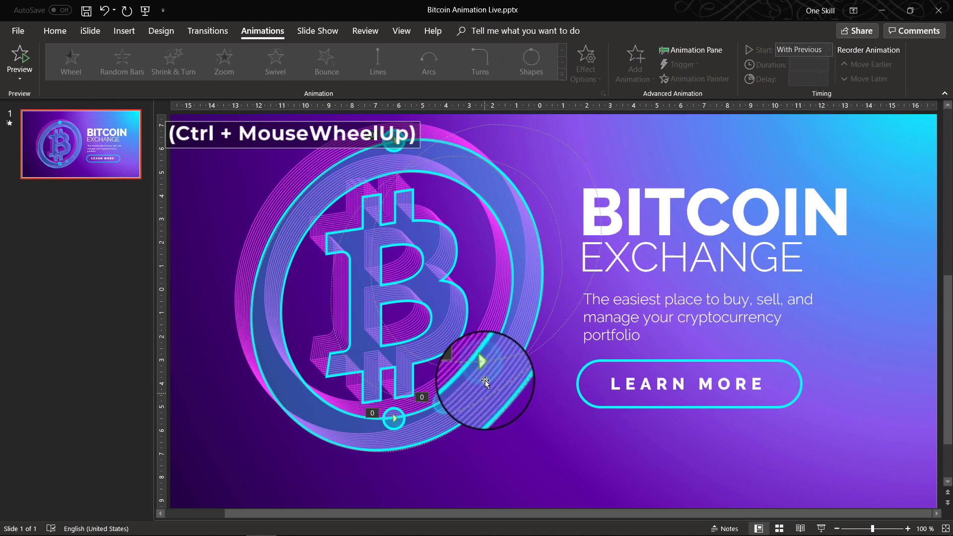
left_click(450, 404)
Step: Watch the cyan ring dots sweep around the logo in Slide Show, then return to editing
left_click(402, 420)
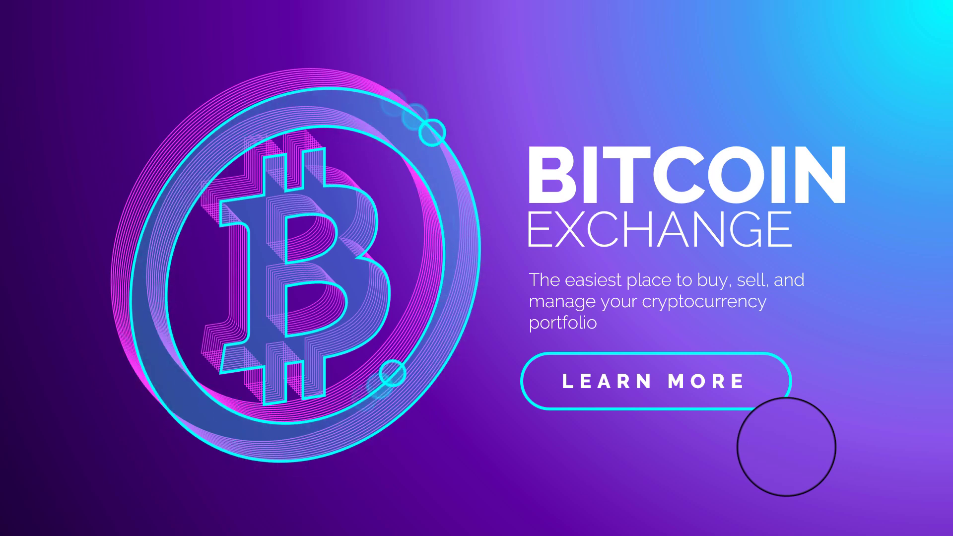
key("Escape")
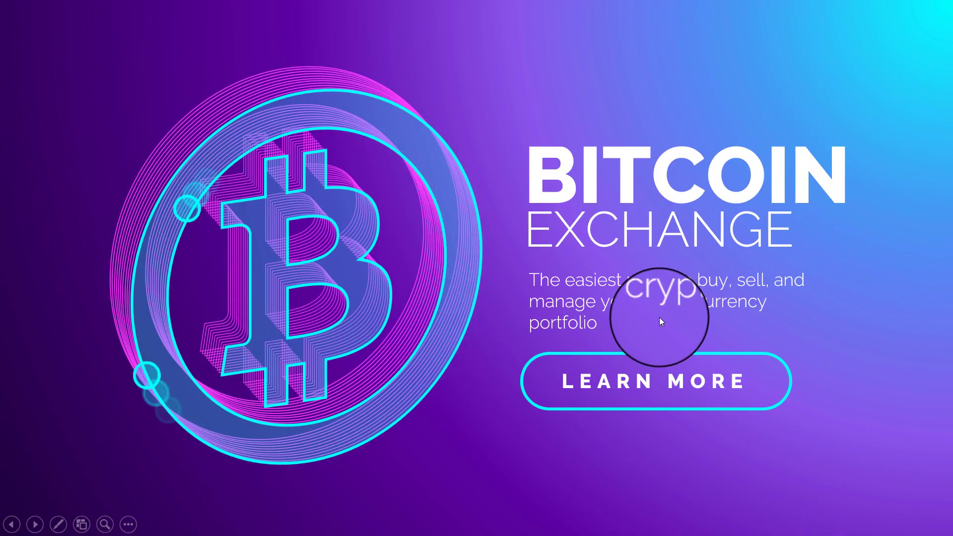
Step: Leave the slide show and undo the last edit on the ring freeform
key("Escape")
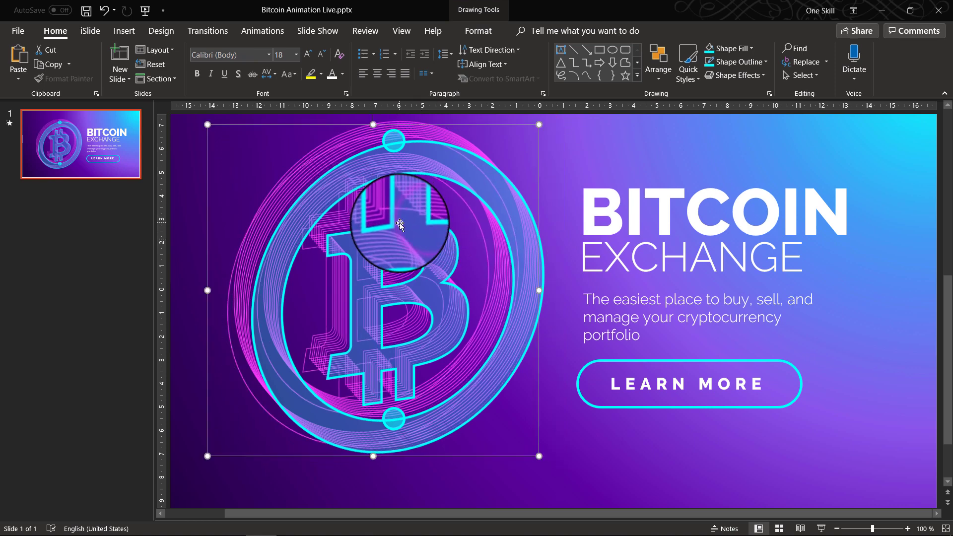
key("ctrl+z")
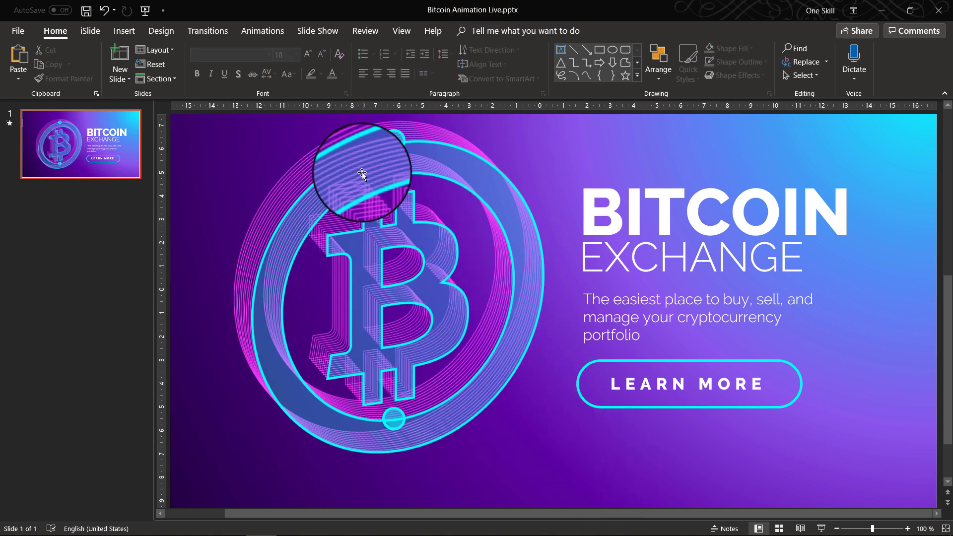
Step: Undo another edit, preview the ring animation with the orbiting dots and exit the show
key("ctrl+z")
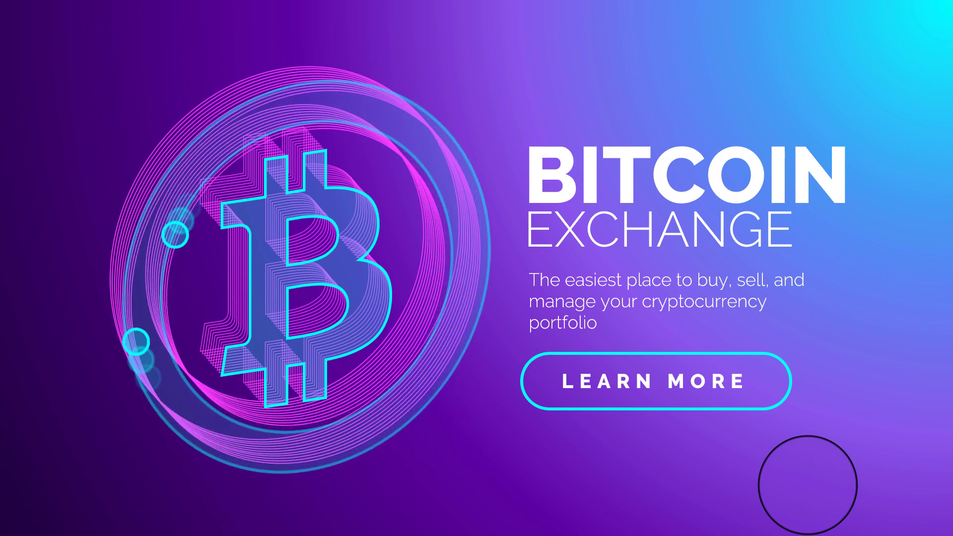
key("Escape")
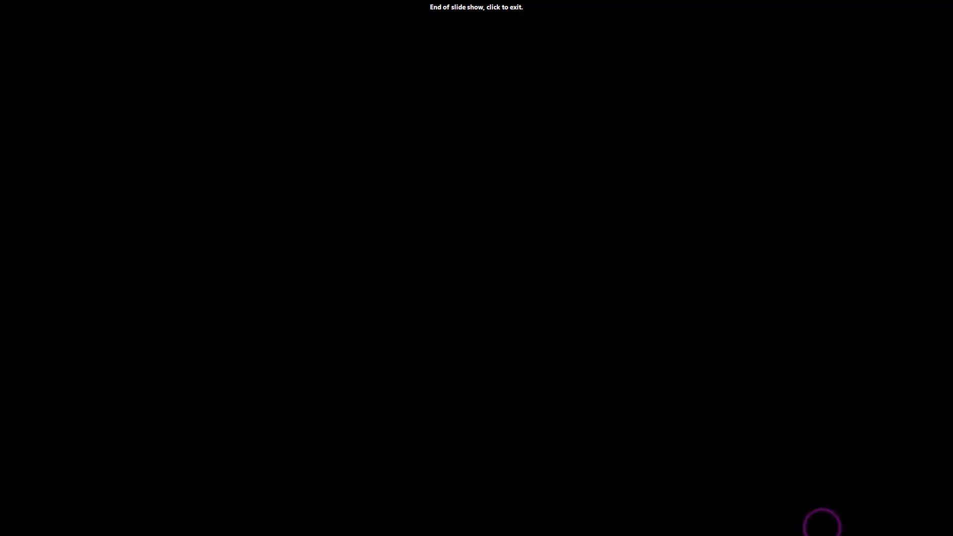
key("Escape")
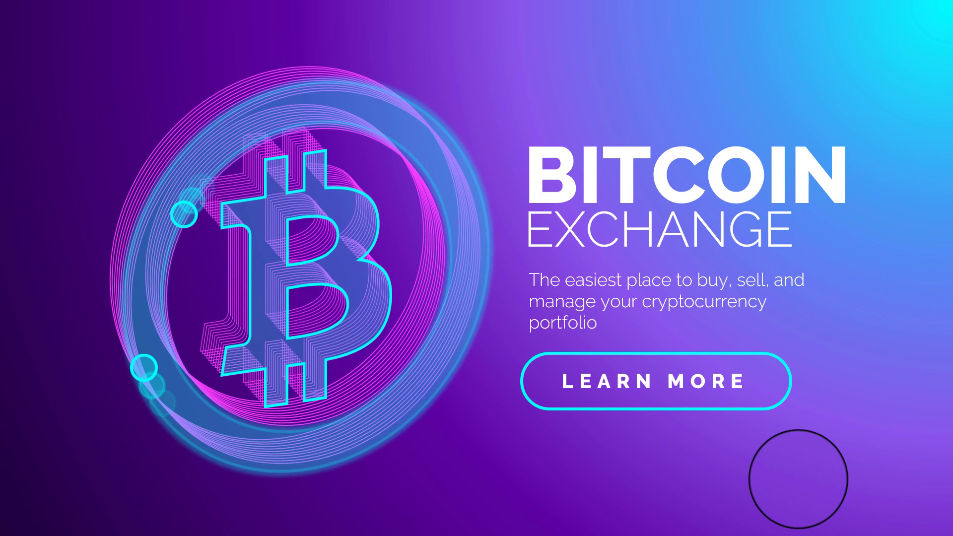
Step: Return to Normal view and review the Animation Pane with the new 2-second Wheel entry
key("Escape")
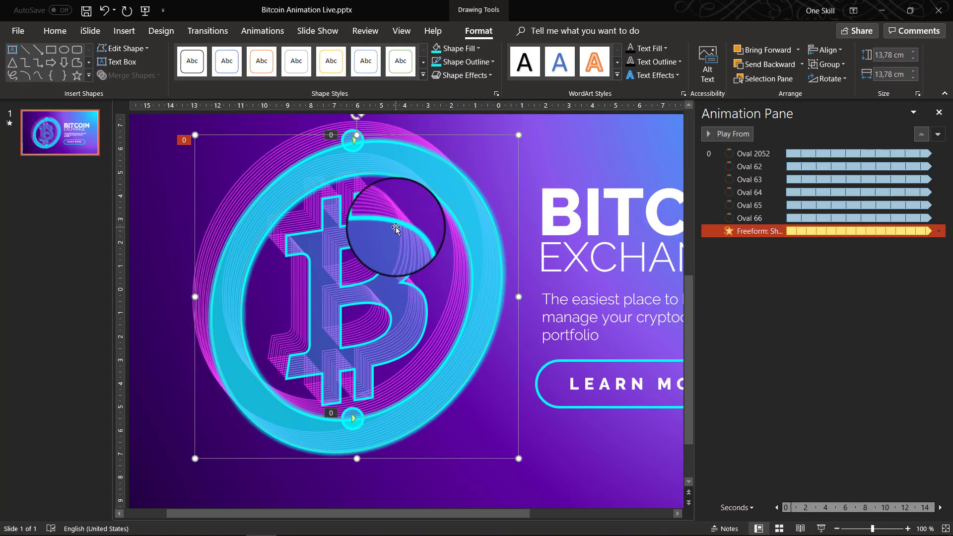
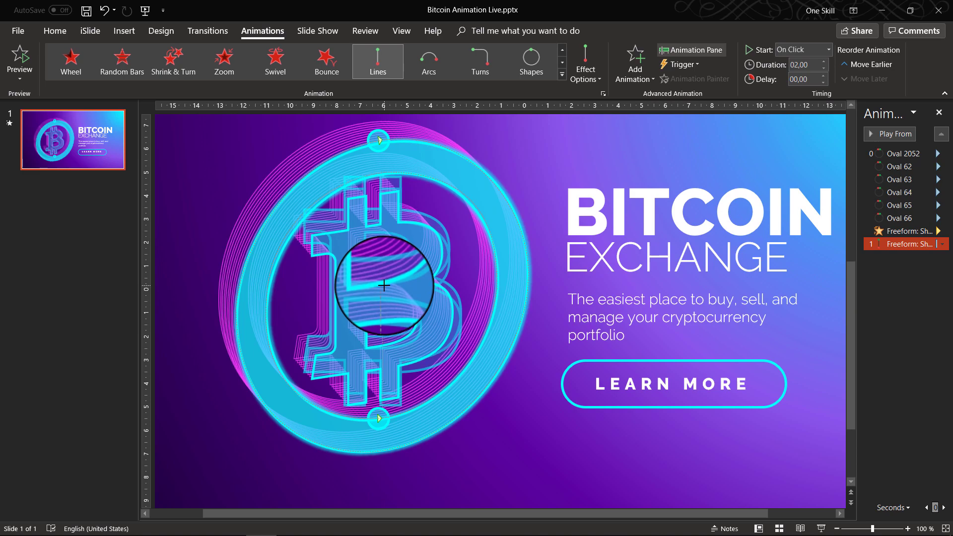
scroll("up", 3)
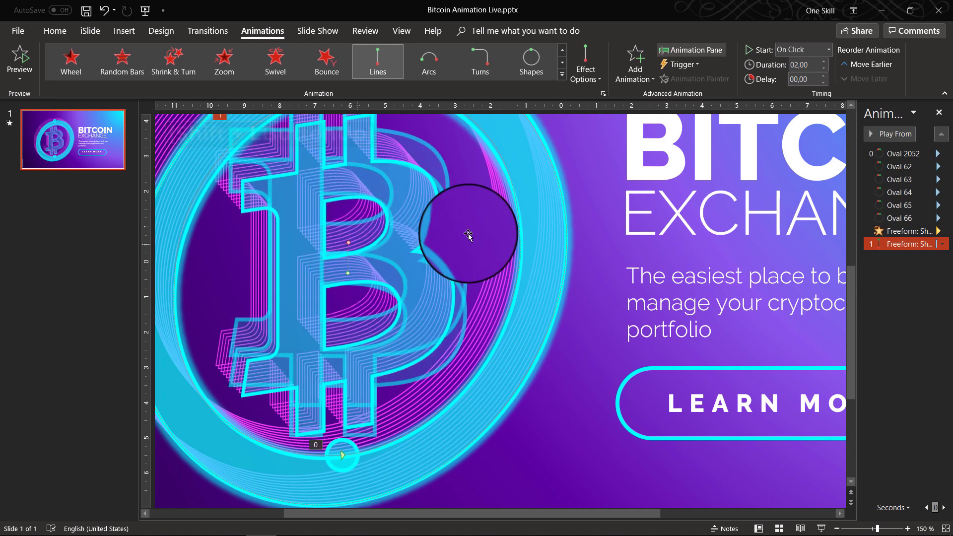
scroll("down", 3)
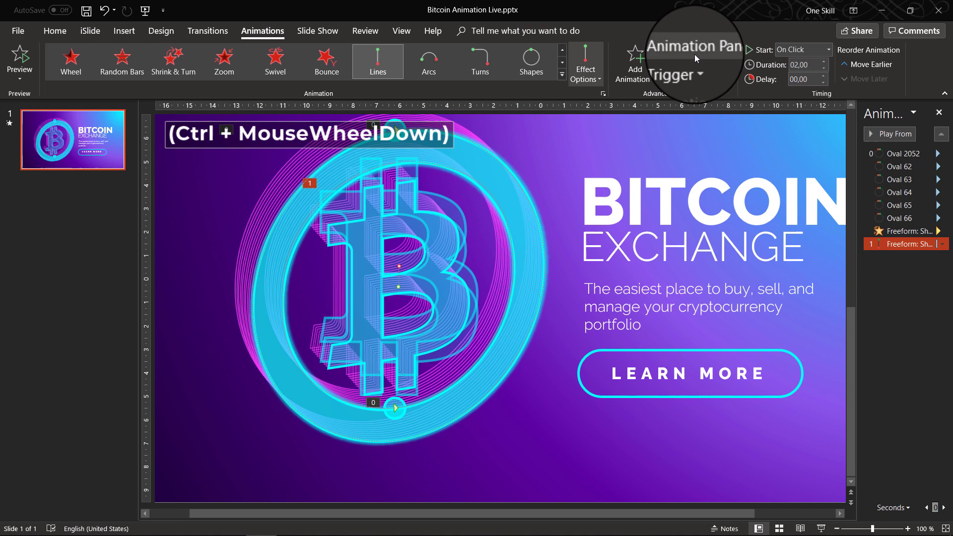